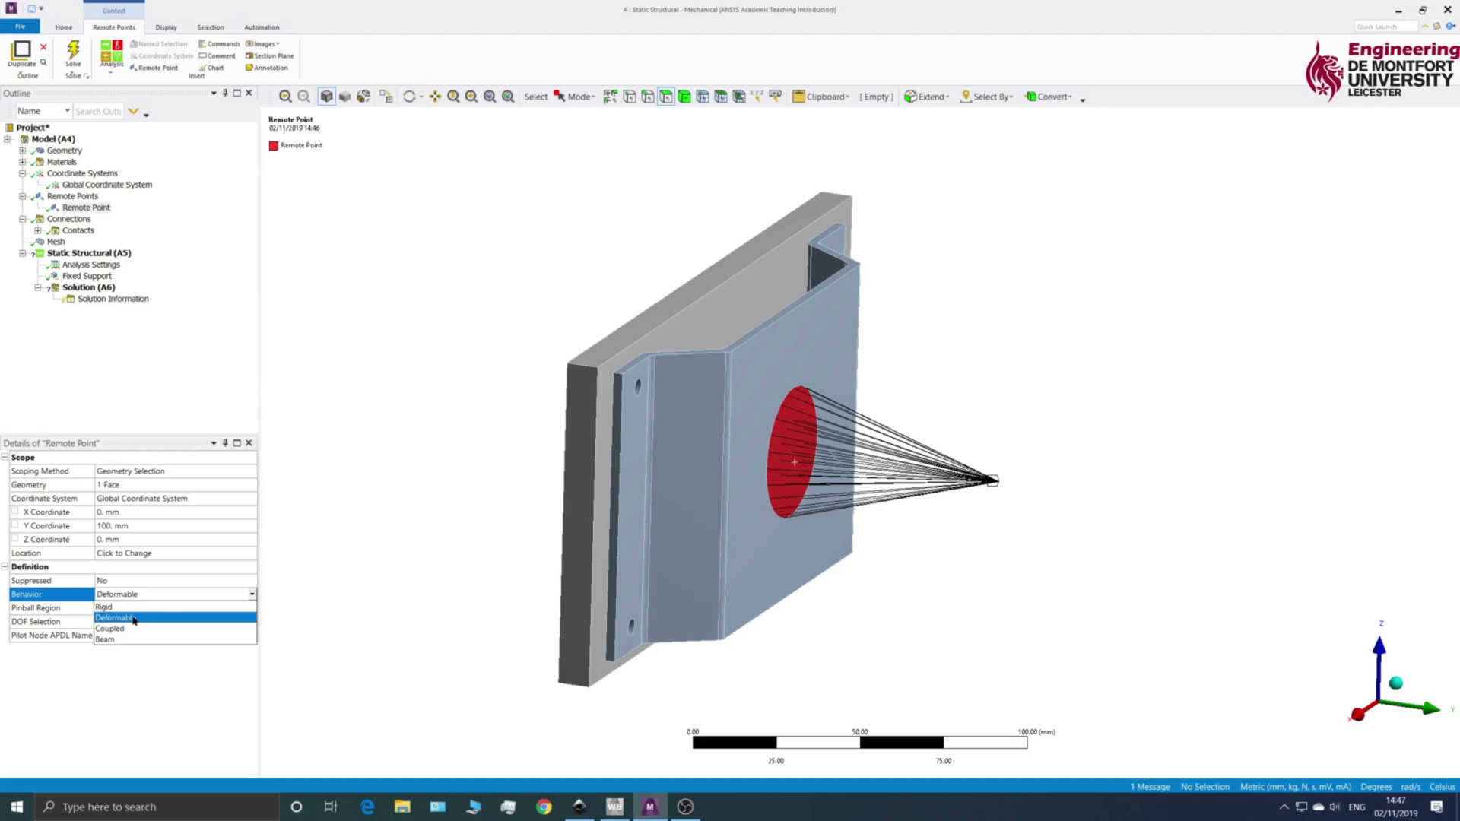
Set the remote point's Behavior to Deformable
left_click(134, 617)
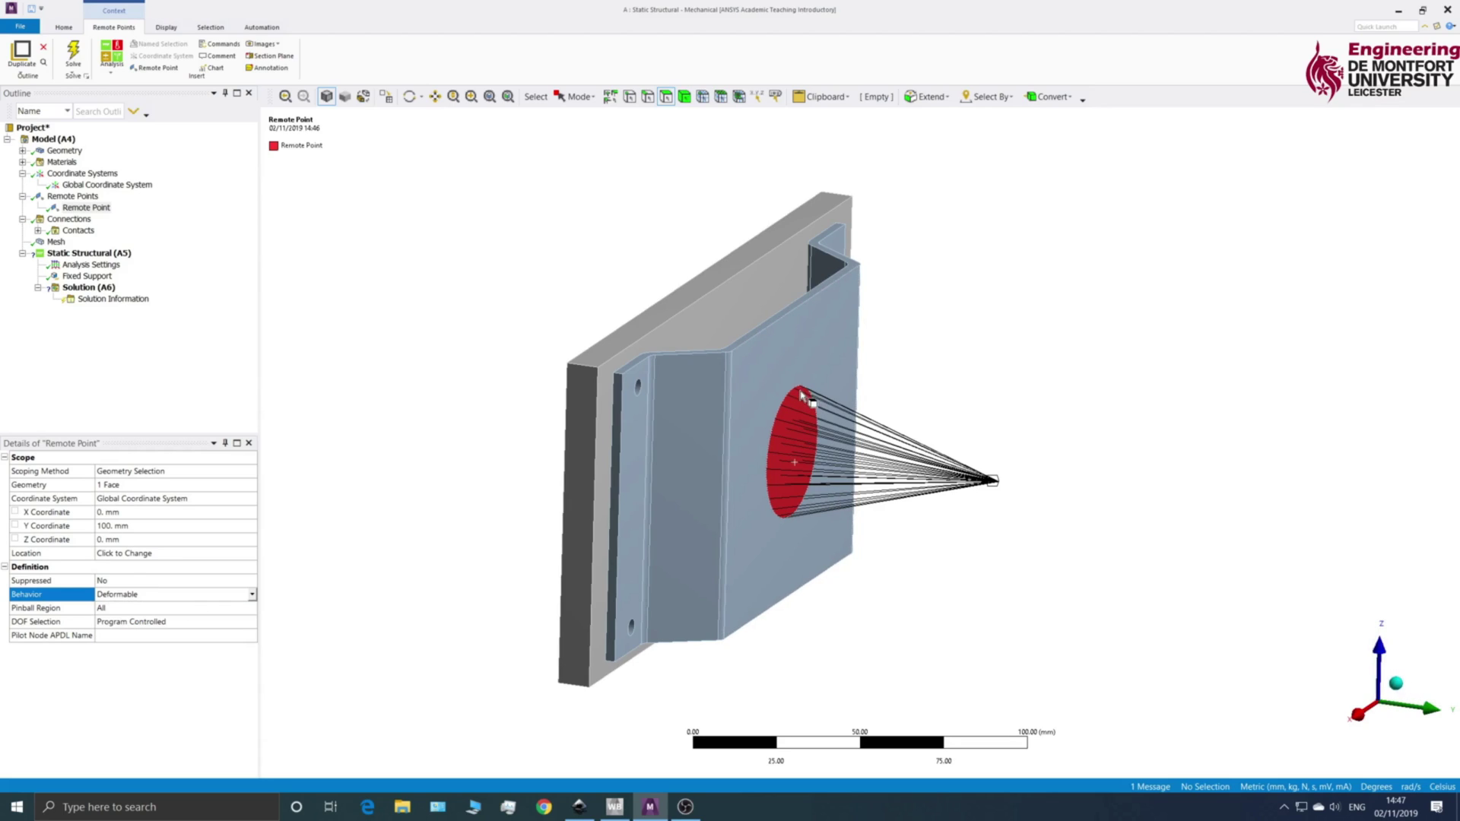
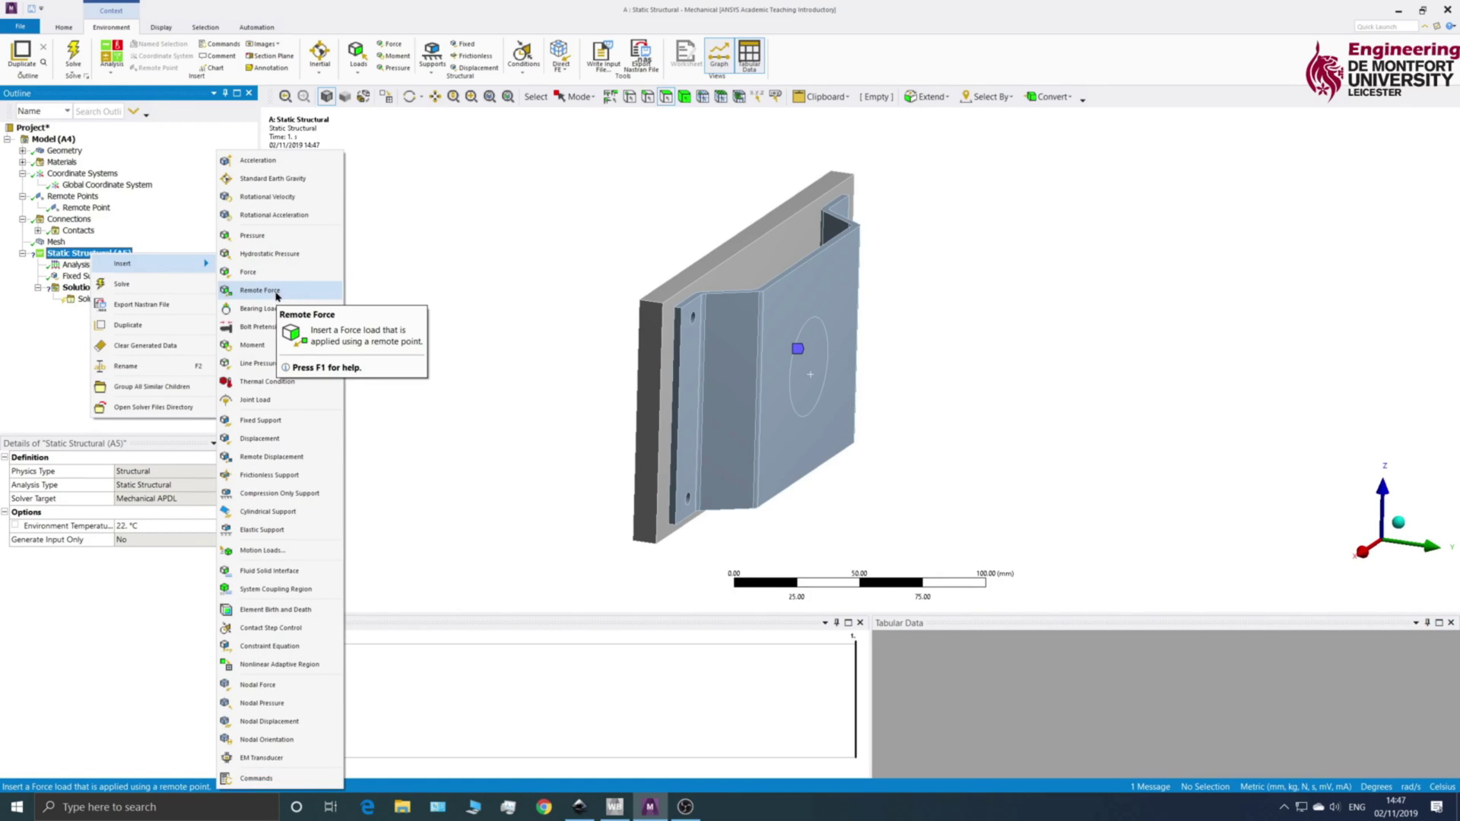
Insert a Remote Force scoped by Remote Point to the existing remote point at Y = 100 mm
left_click(280, 293)
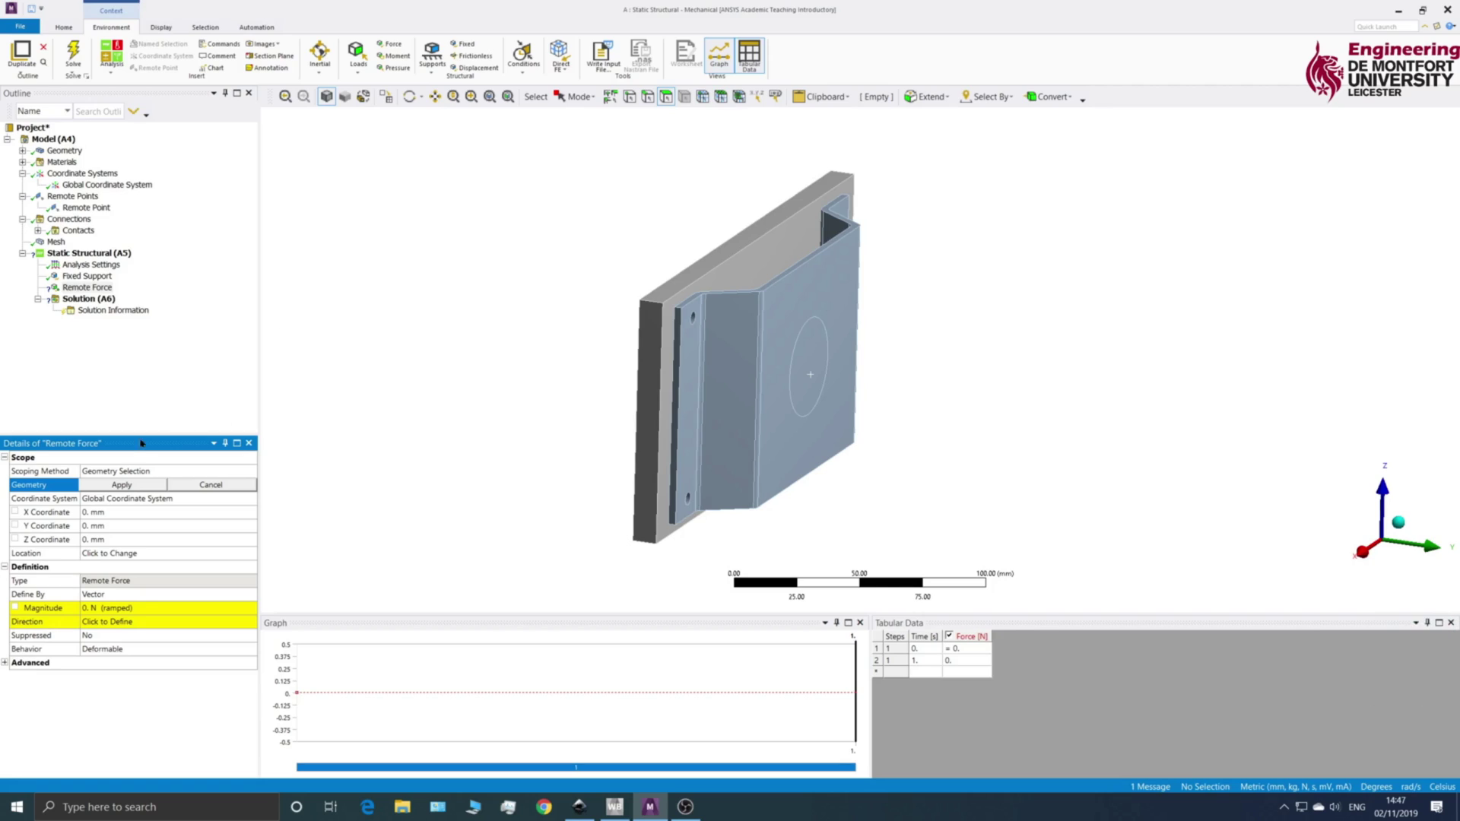
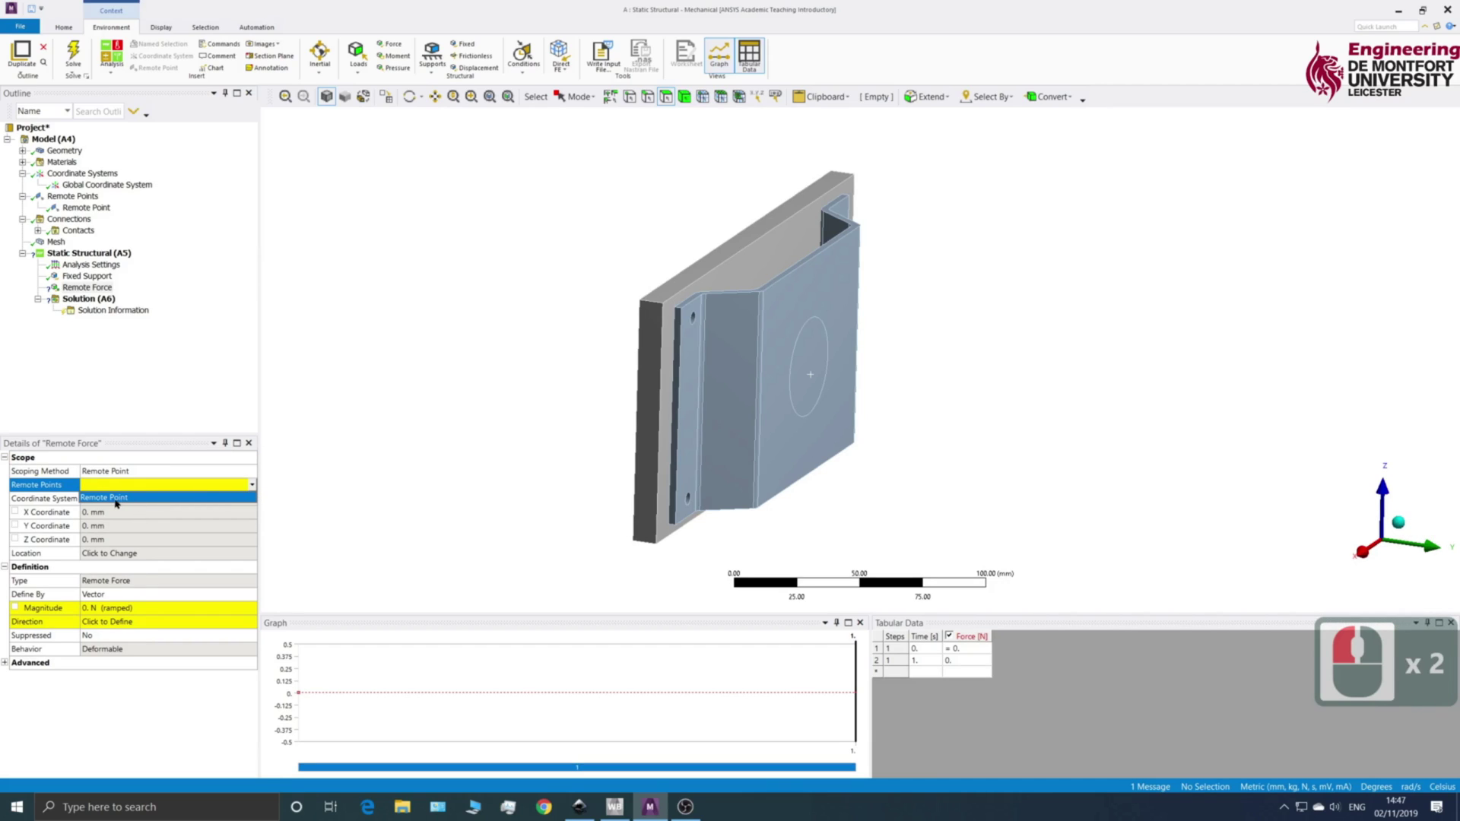
left_click(119, 498)
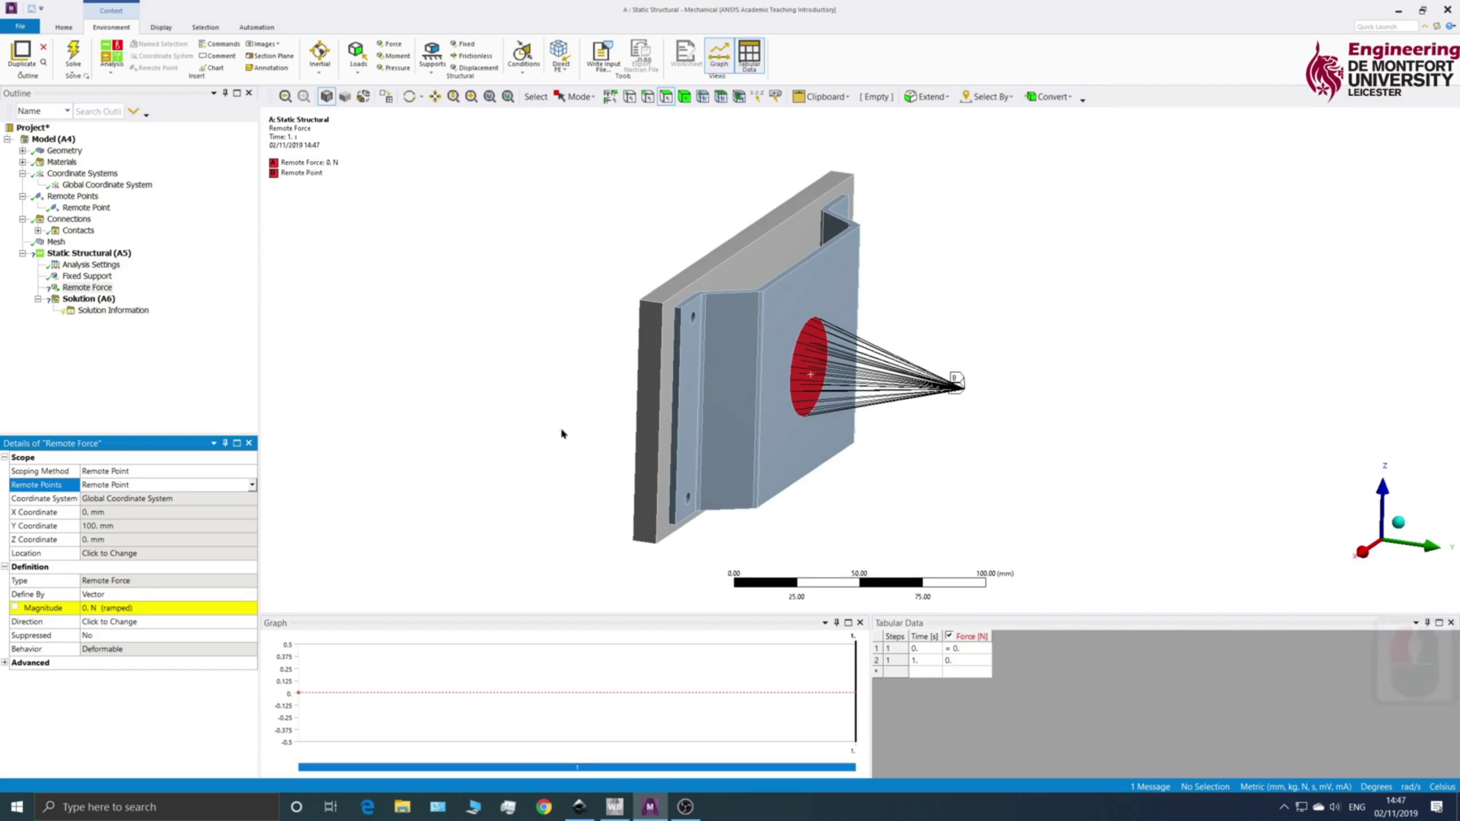